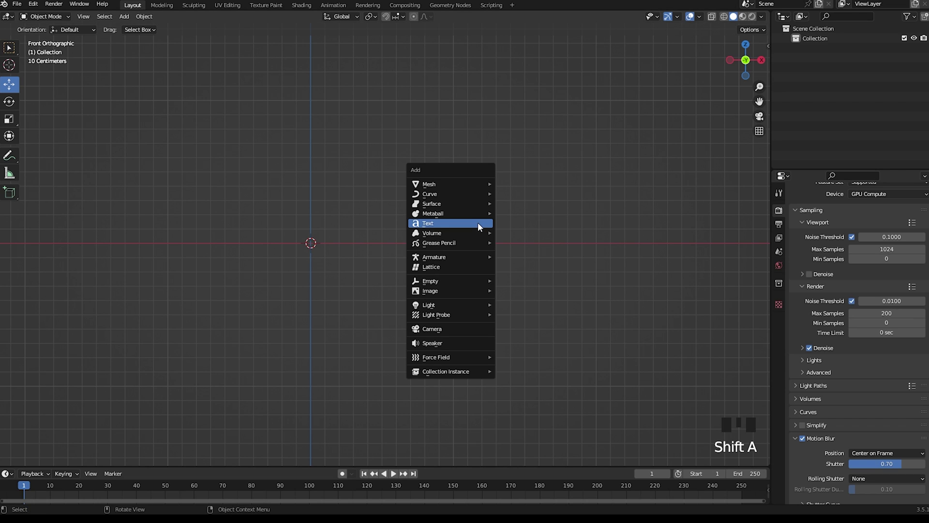
Step: Stand the text upright and replace the default word with 'beam'
key(r)
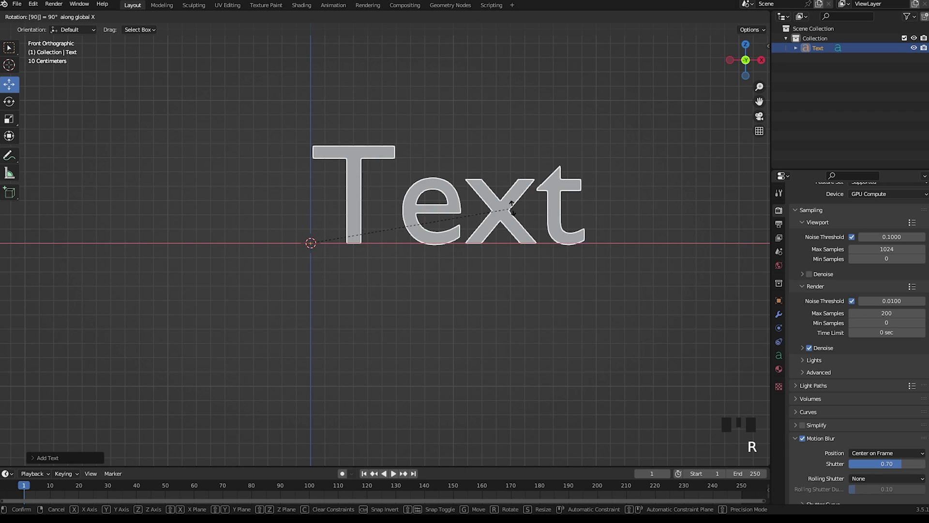
key(Tab)
key(BackSpace)
key(BackSpace)
key(BackSpace)
key(b)
key(e)
key(a)
key(m)
key(Tab)
Step: Load the North point display font onto the text
click(783, 358)
click(919, 420)
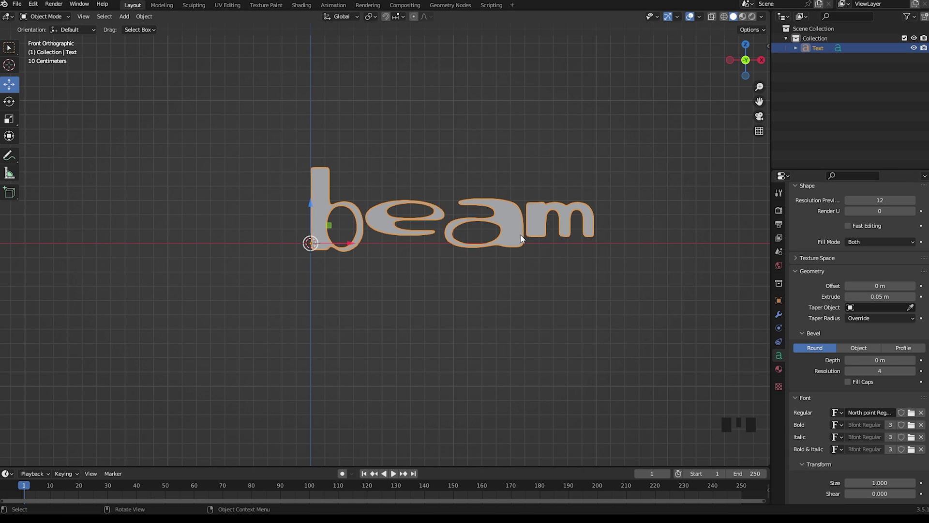
Step: Give the letters 0.05 m extrude depth and convert the text to a mesh
drag(527, 240, 567, 275)
click(567, 275)
Step: Add a Sharp Remesh modifier with Remove Disconnected off, tune its resolution and apply it
click(786, 319)
click(817, 212)
drag(759, 346, 885, 242)
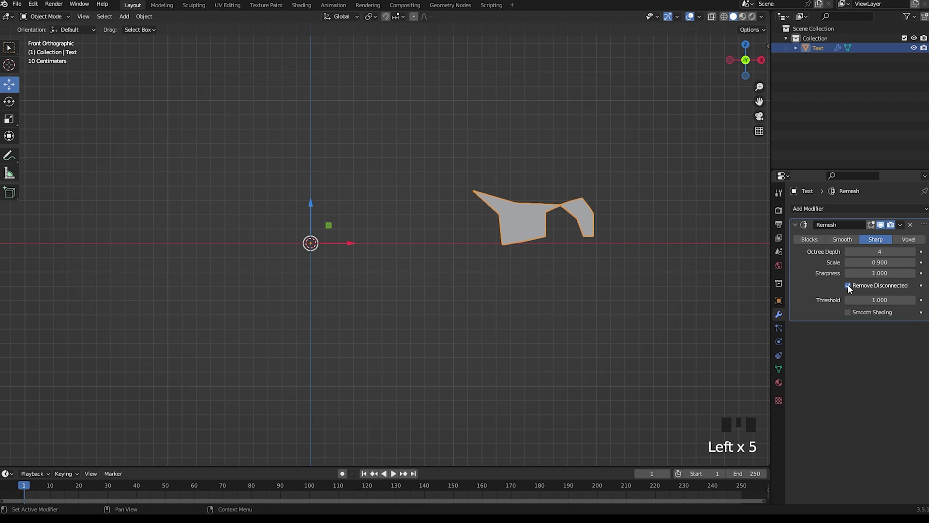
click(854, 290)
drag(915, 256, 825, 269)
key(ctrl+a)
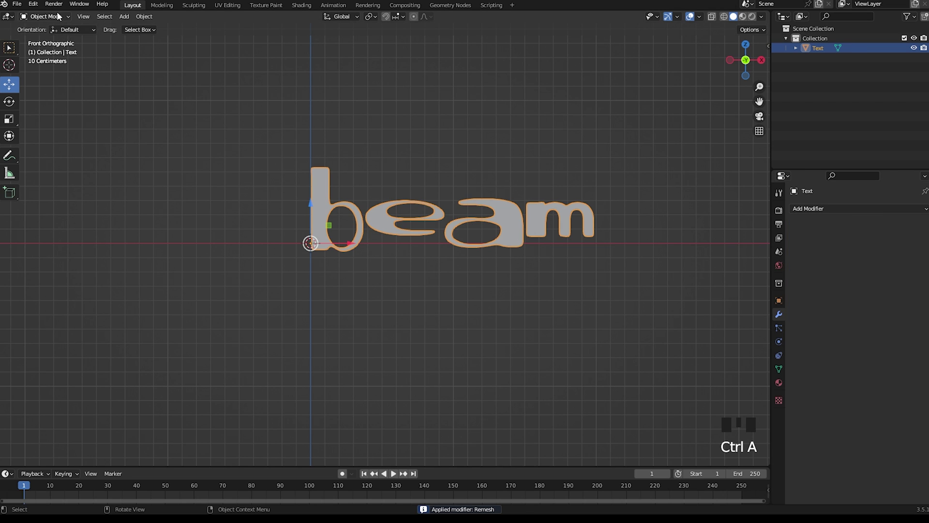
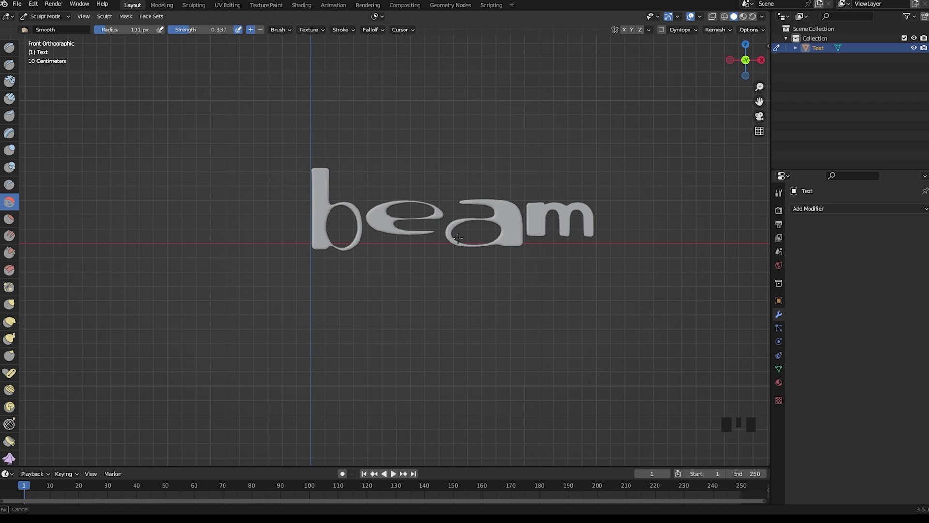
Step: Smooth the letter edges with the Smooth brush, return to Object Mode and add a new material
scroll(up, 3)
drag(16, 155, 489, 243)
click(786, 385)
drag(842, 253, 566, 274)
click(301, 6)
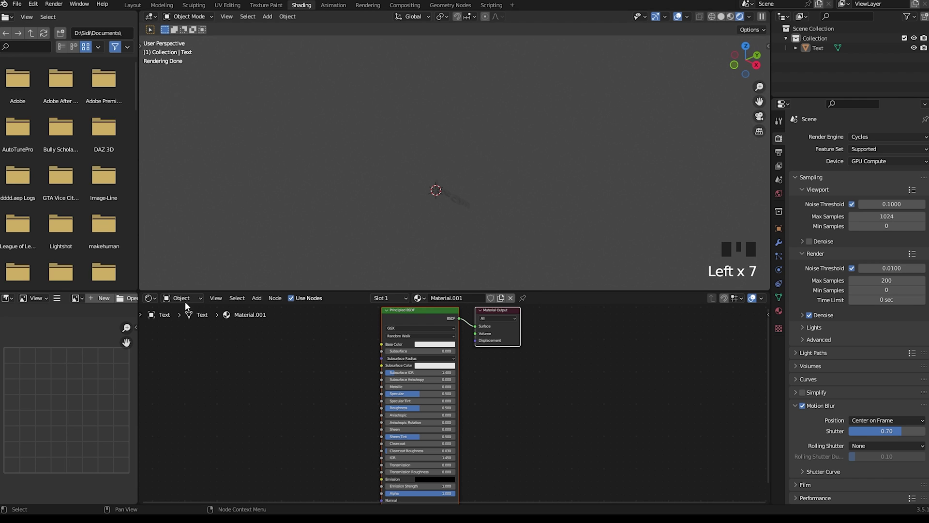
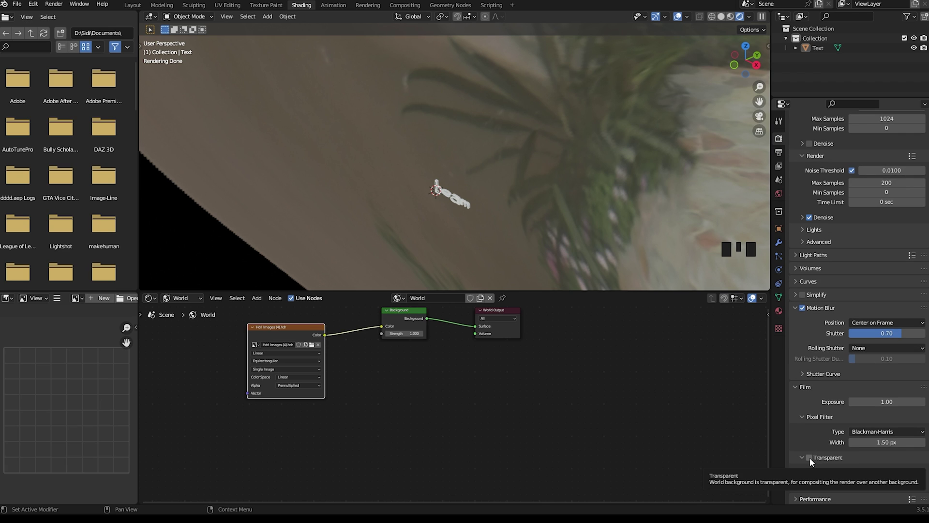
Step: Enable Film > Transparent so the render background is transparent
click(815, 463)
drag(491, 323, 508, 236)
key(z)
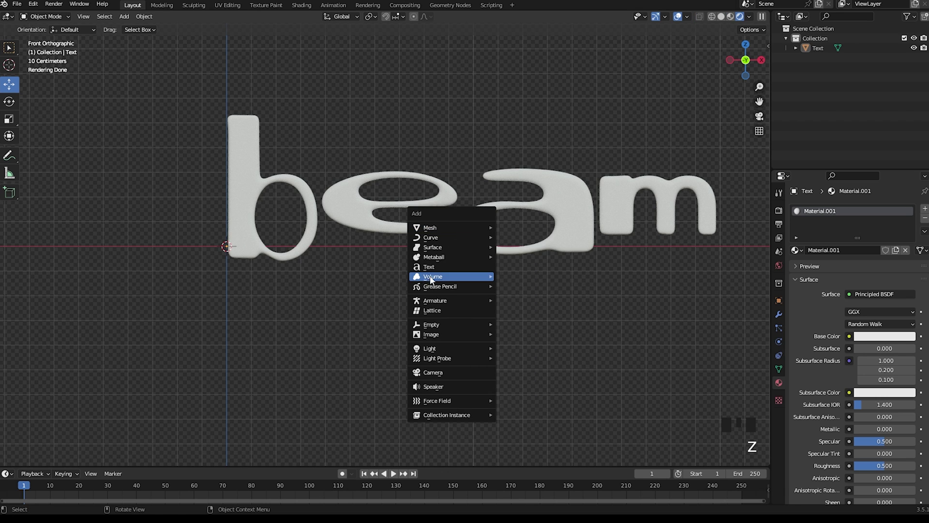
Step: Add an empty Volume object to the scene with Shift+A
key(shift+a)
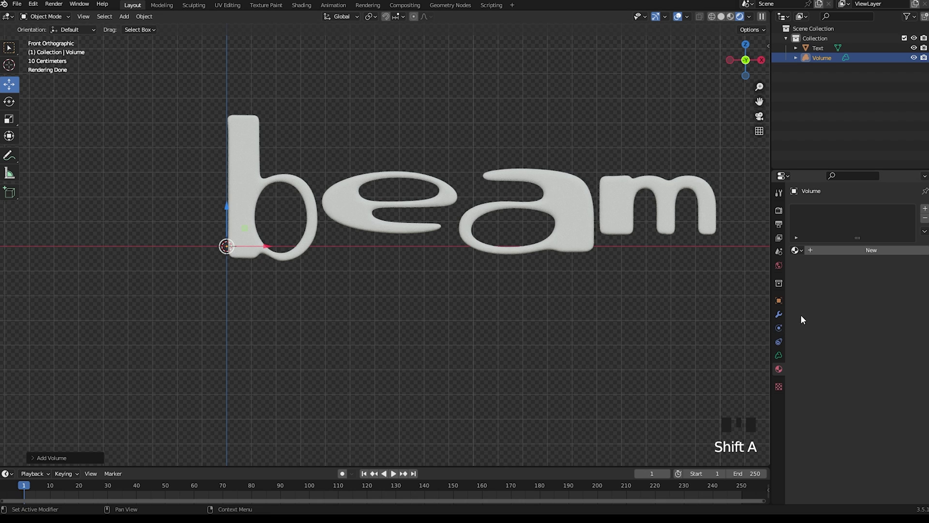
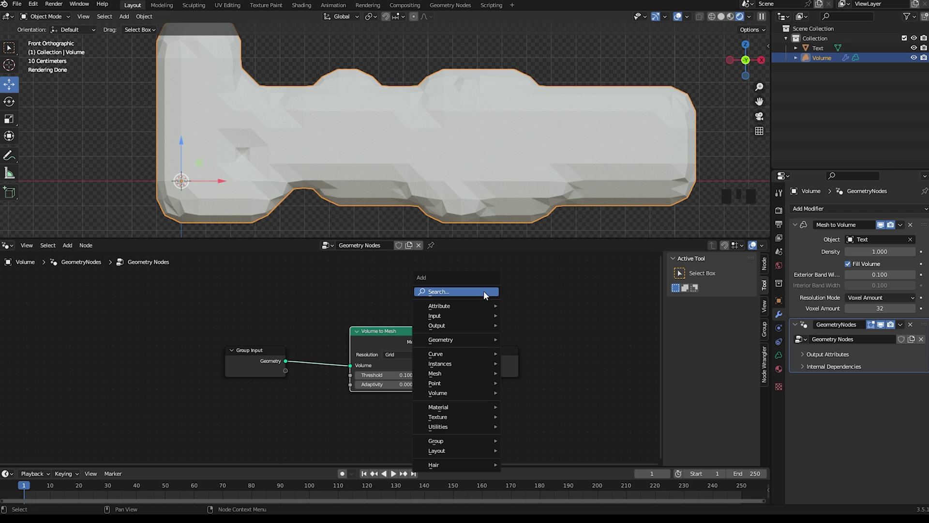
Step: Add Volume to Mesh with Interior Band 0 and Voxel Amount 300, then select the Text object
key(shift+a)
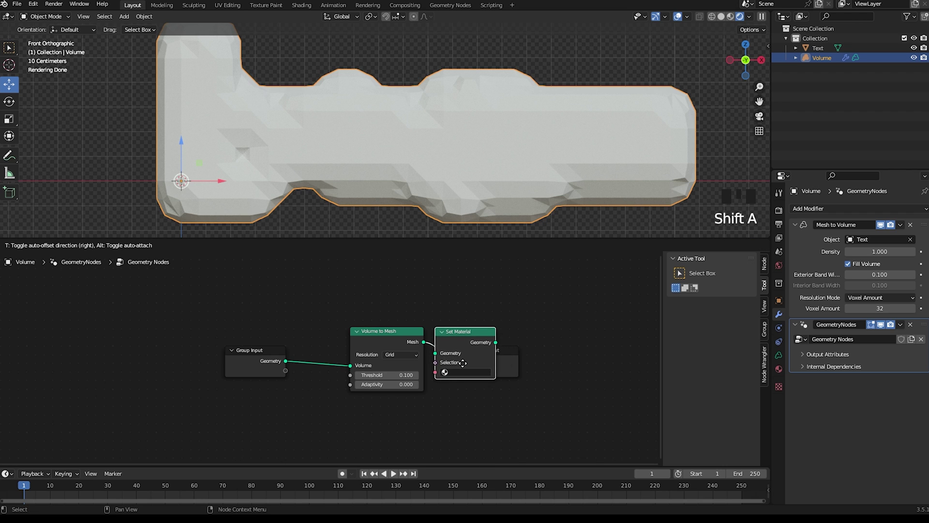
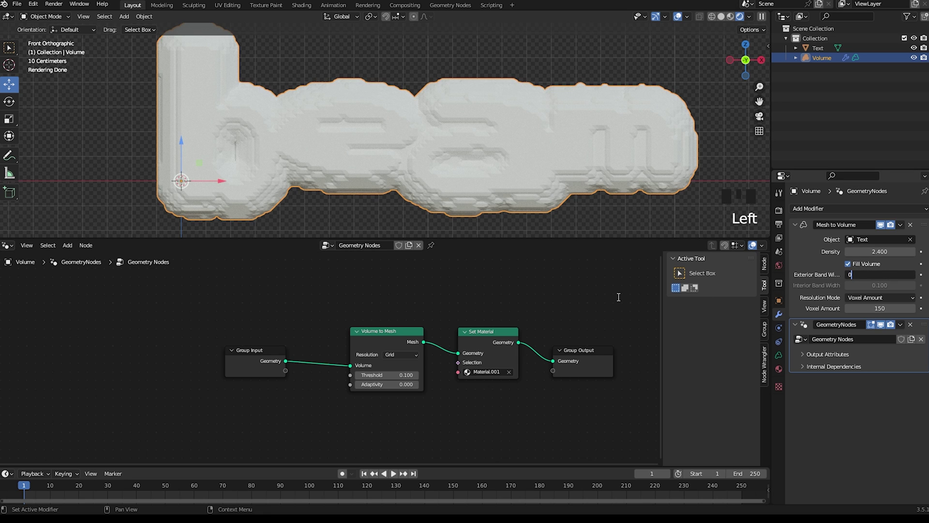
click(620, 302)
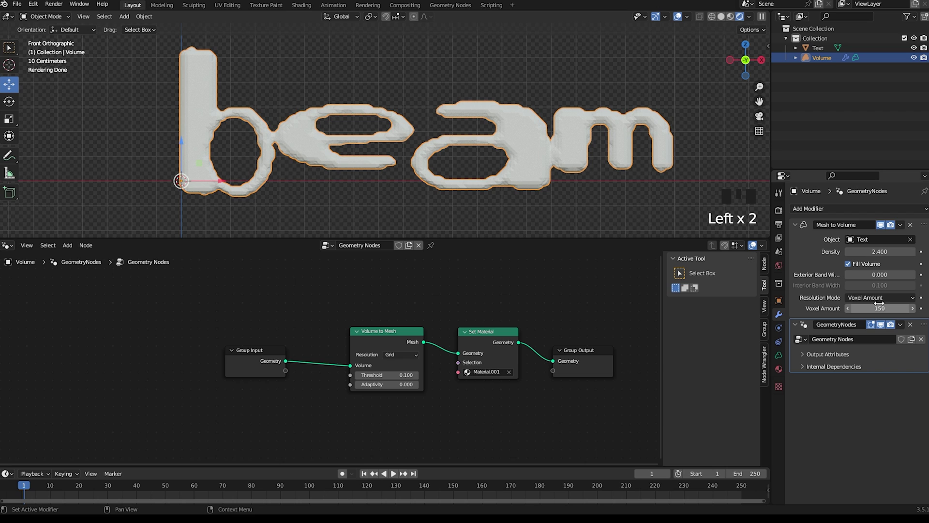
key(KP_0)
click(869, 69)
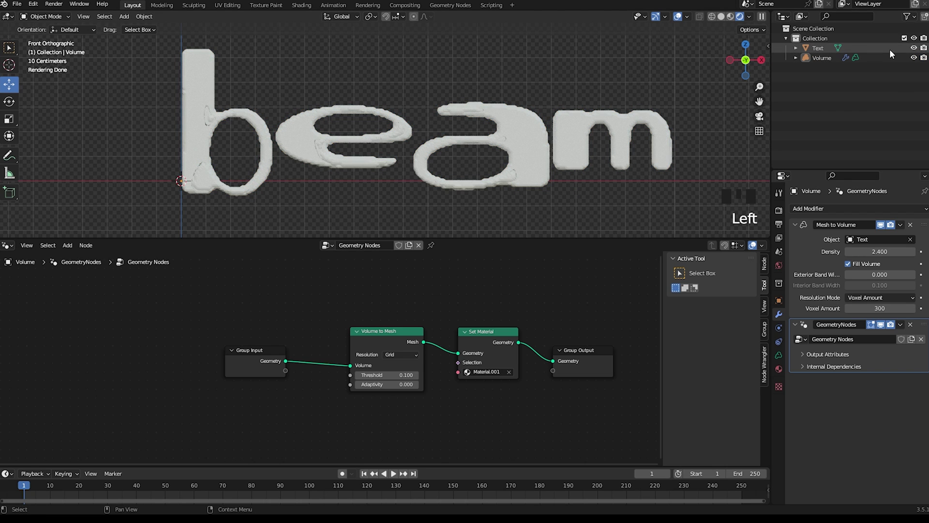
click(893, 52)
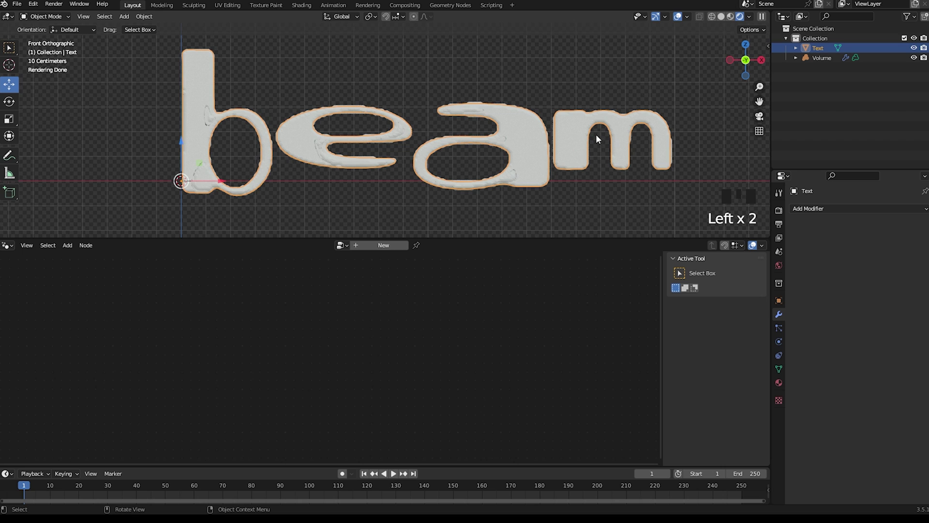
Step: In Edit Mode on Text, select the linked letter geometry and move it slightly
key(Tab)
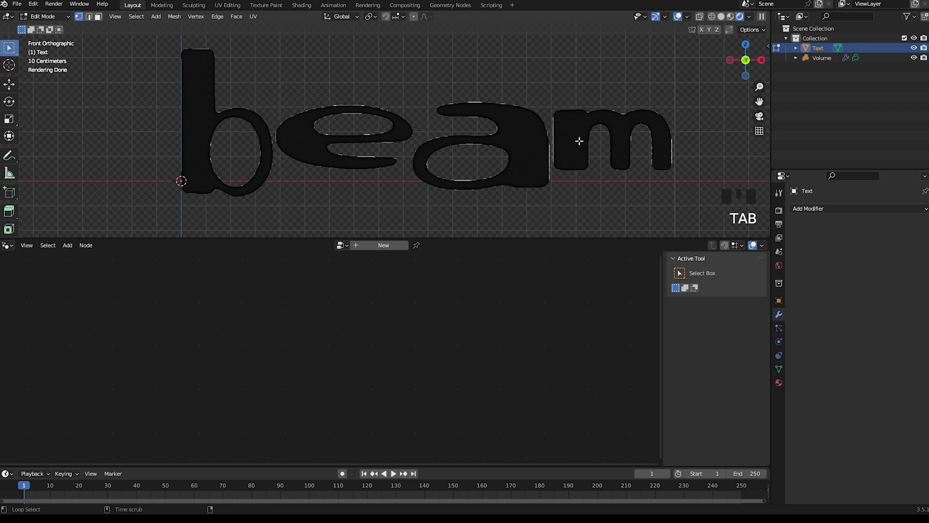
key(alt+z)
key(l)
key(g)
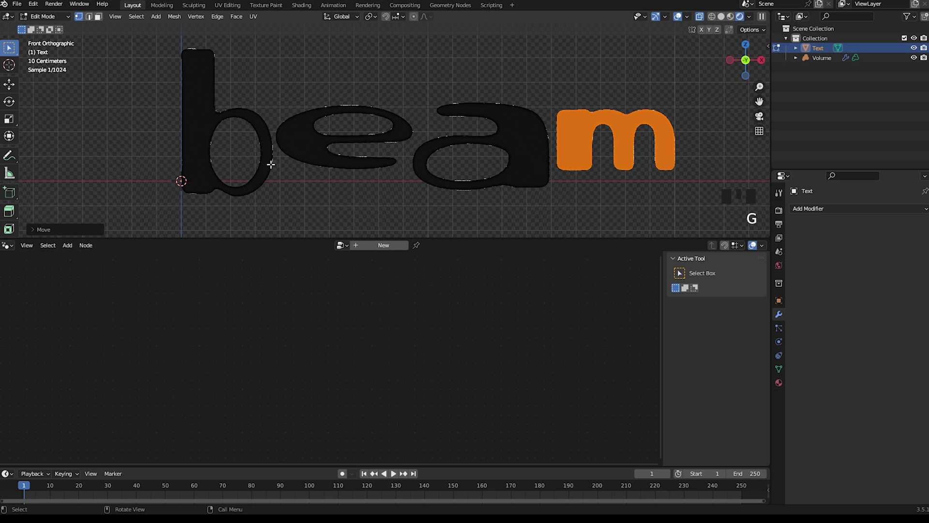
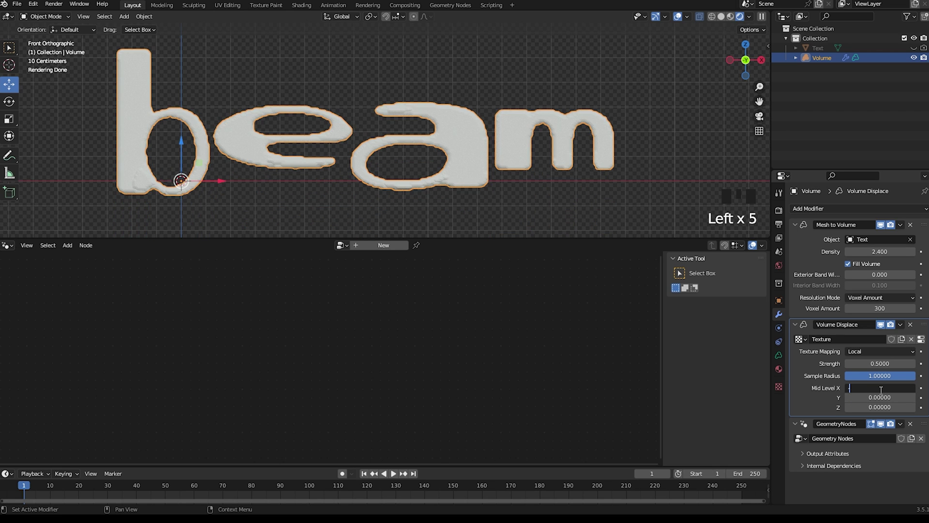
Step: Create a new Volume Displace texture of type Distorted Noise
click(560, 206)
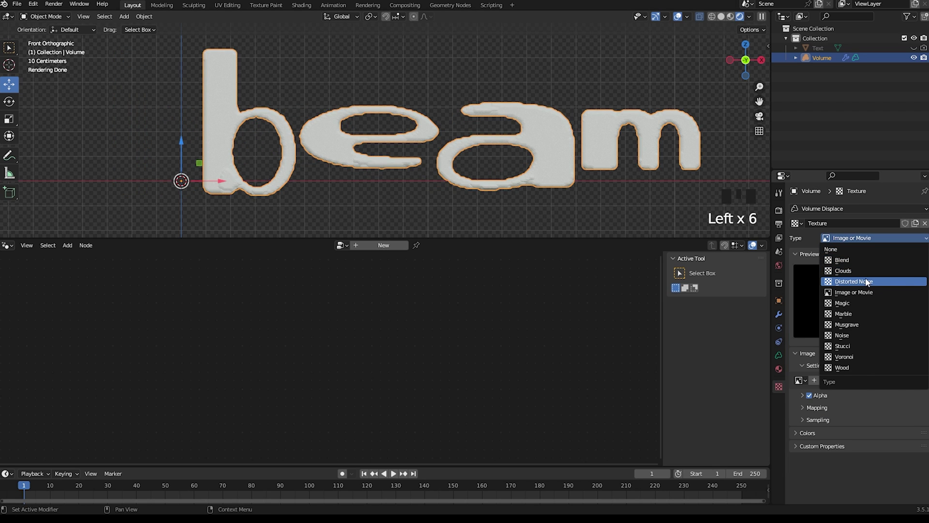
click(799, 258)
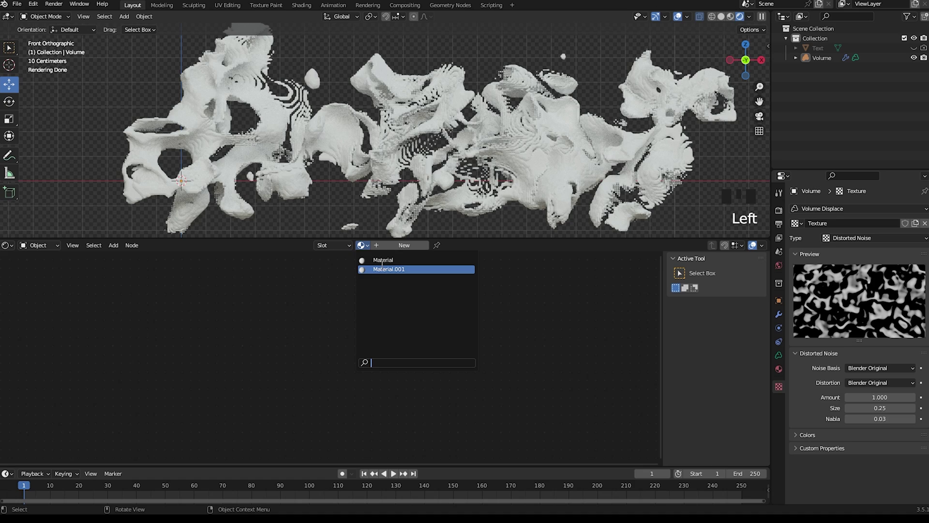
Step: Pick a golden-orange Base Color for the volume's material in the color wheel
drag(397, 262, 417, 285)
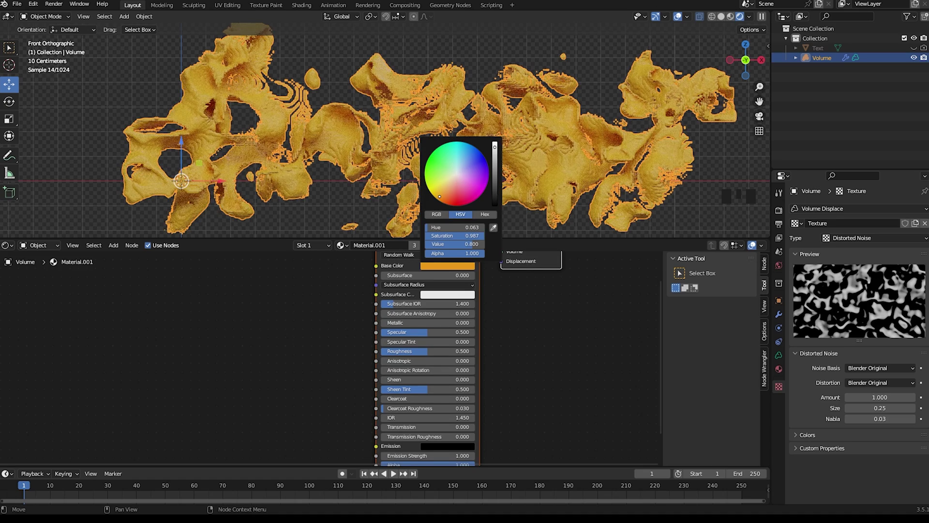
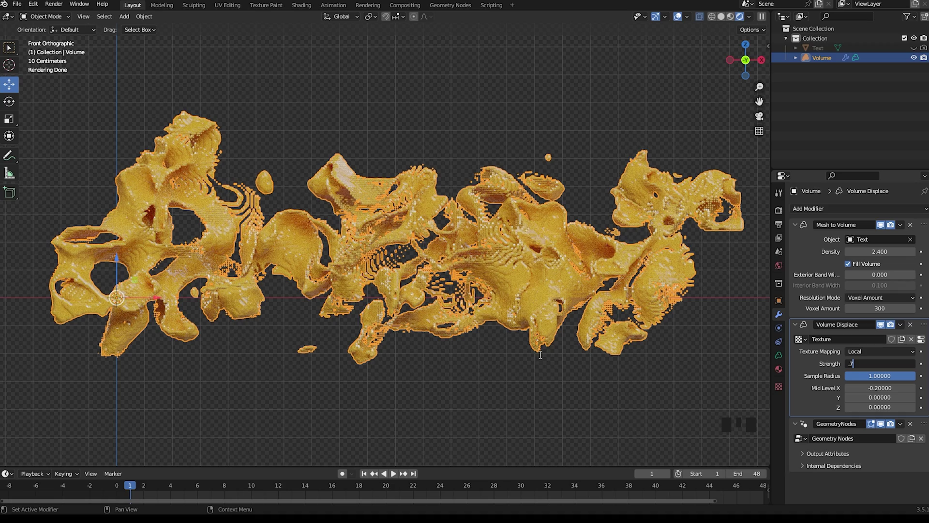
Step: Set displacement Strength to 0.7, keyframe it at frame 1 and jump to a later frame
click(568, 350)
click(665, 407)
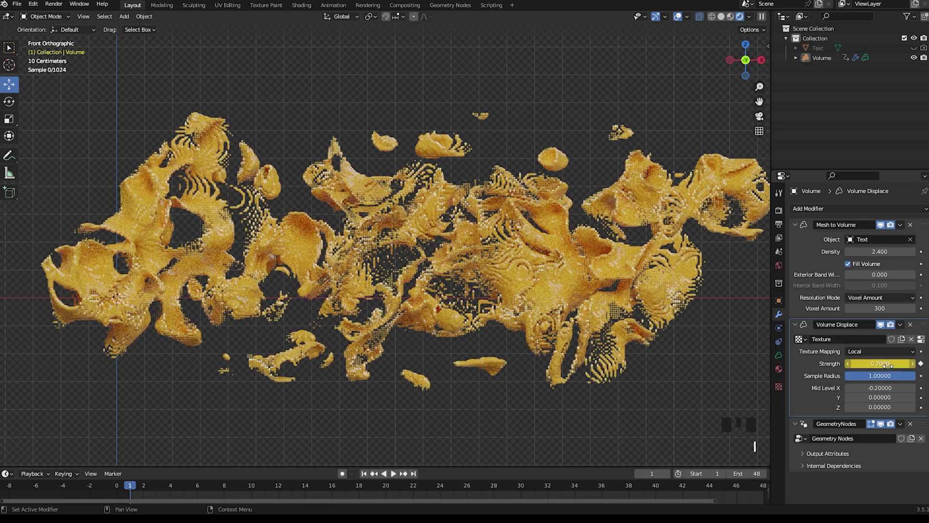
click(443, 495)
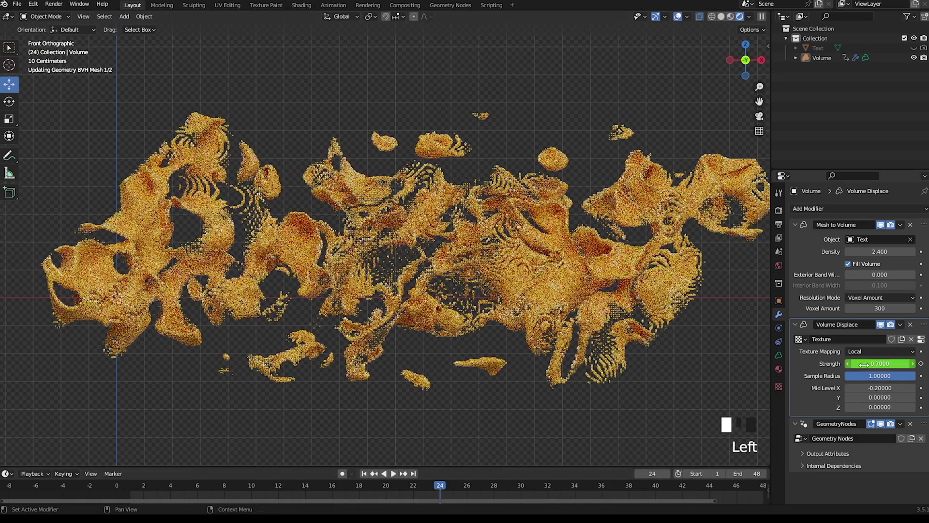
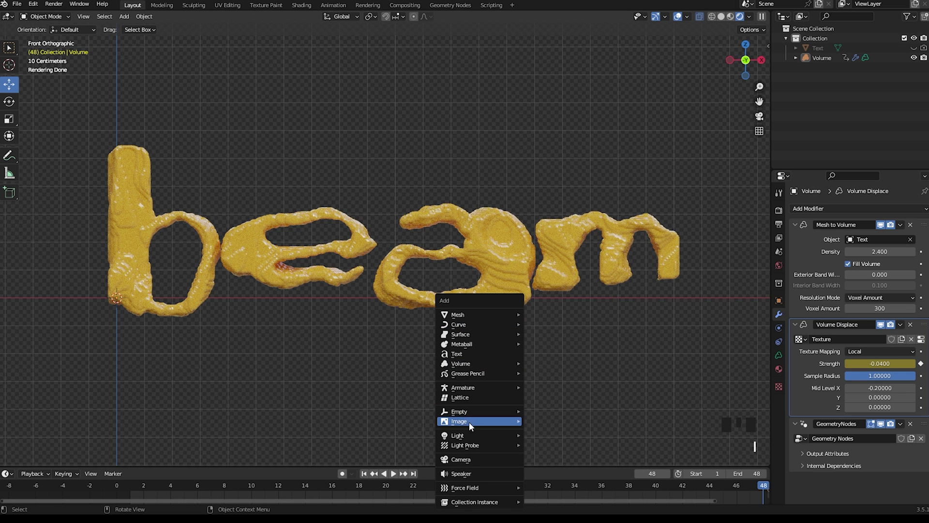
Step: Add a camera, snap it to the current view and reposition it to frame the beam text
key(shift+a)
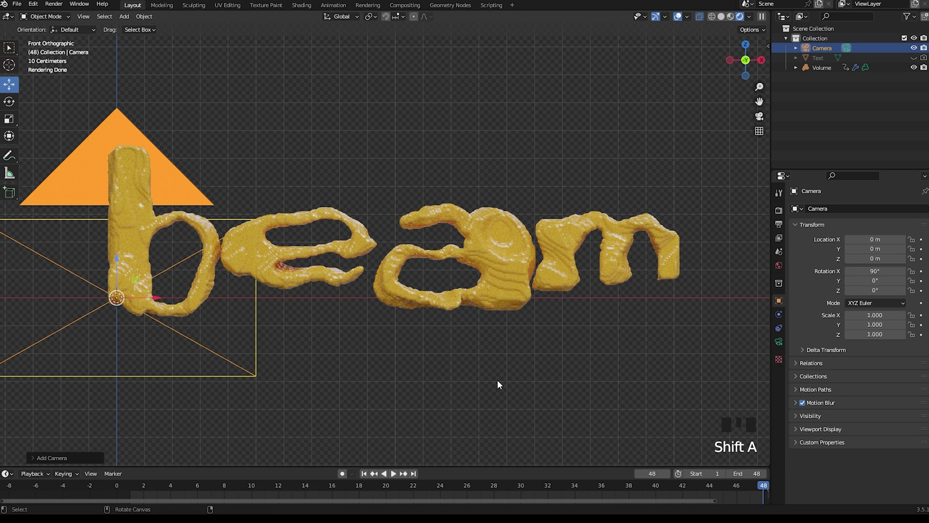
key(KP_0)
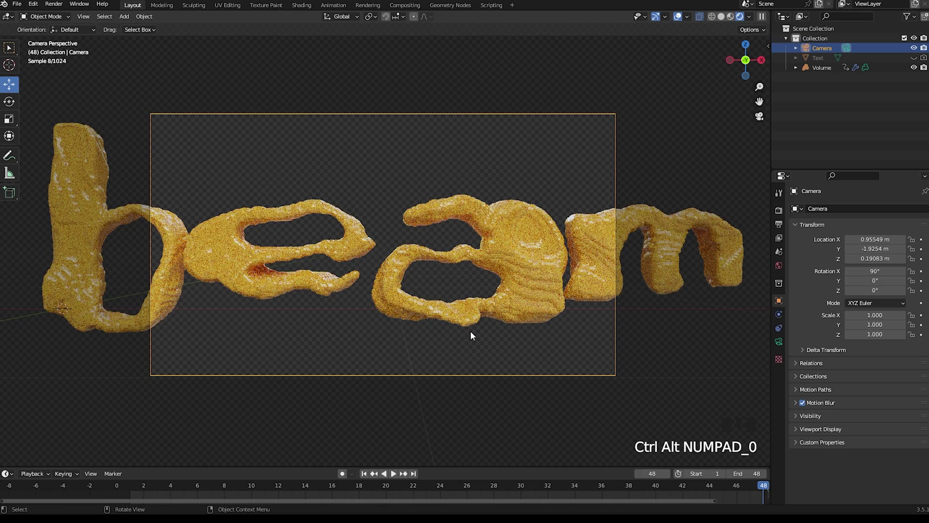
key(g)
click(315, 102)
key(g)
key(g)
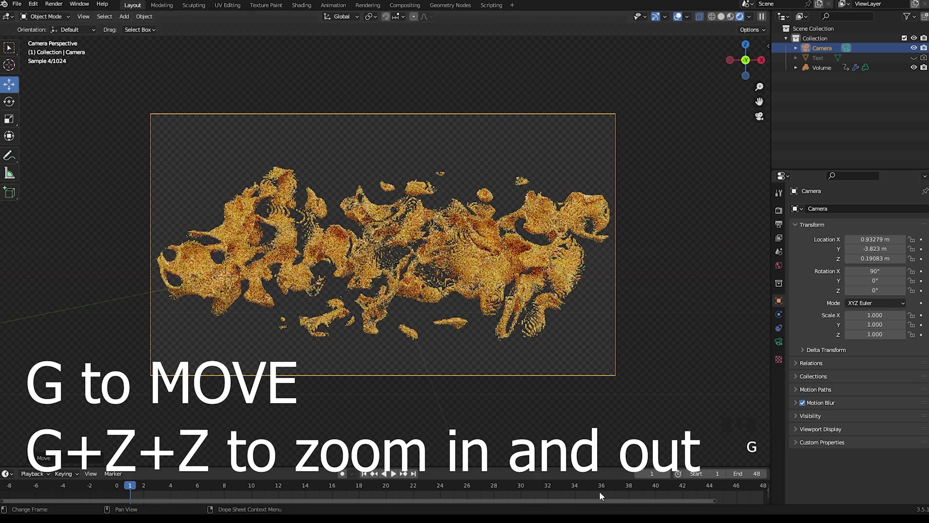
Step: Return to the first frame and set the volume's Voxel Amount to 440
key(space)
click(892, 310)
key(KP_4)
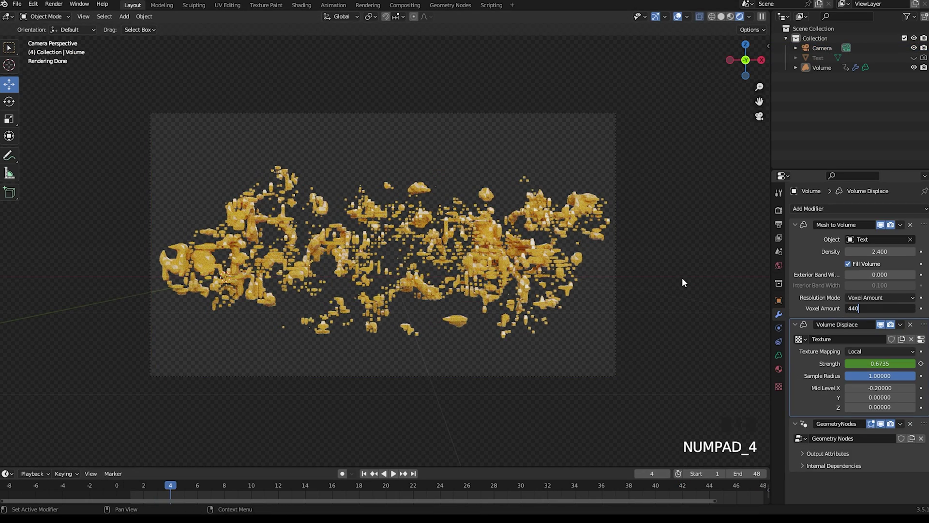